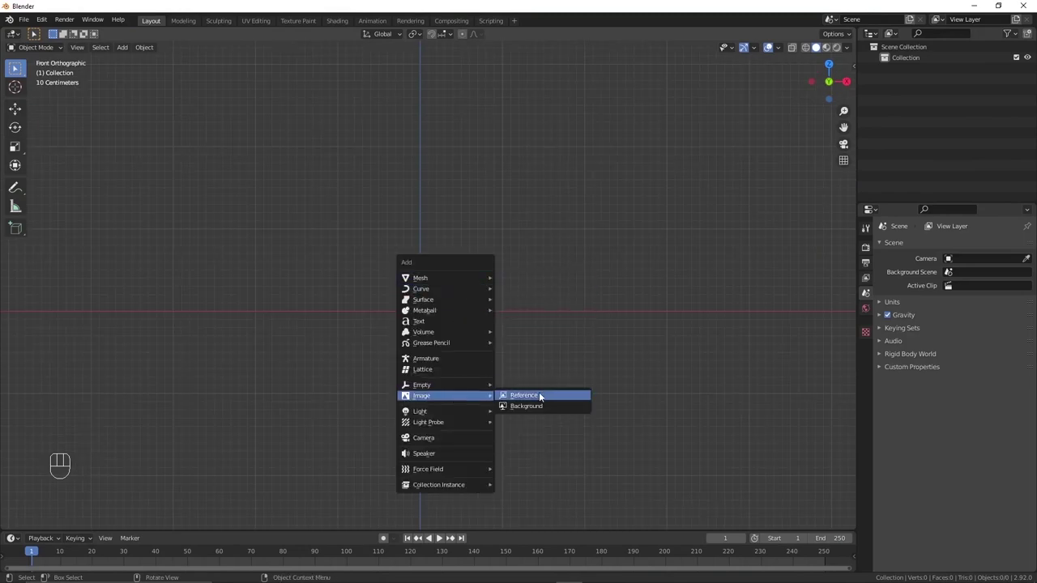
Load the genie lamp picture as a reference image and add a mesh circle over it.
left_click(541, 356)
middle_click(468, 225)
key("shift+a")
left_click_drag(455, 270, 475, 307)
Scale the circle to the lamp's base and extrude it upward along Z in Edit Mode.
key("s")
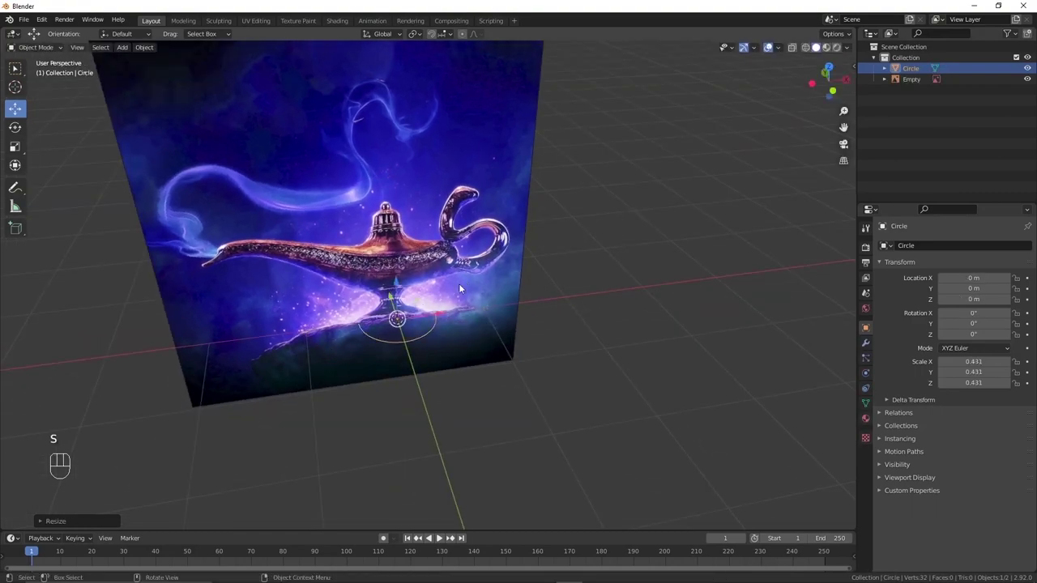
key("Tab")
key("a")
key("e")
key("z")
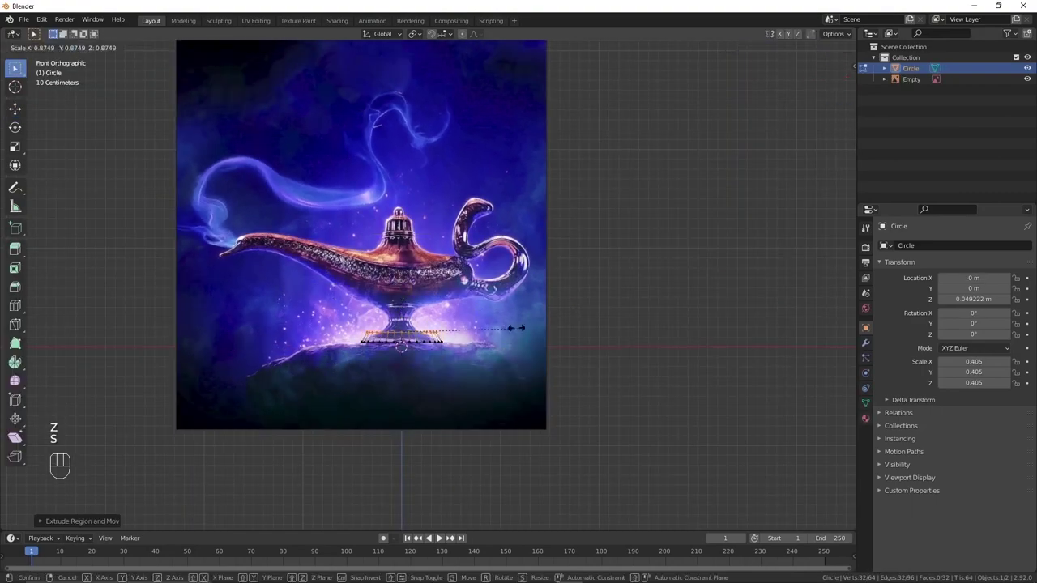
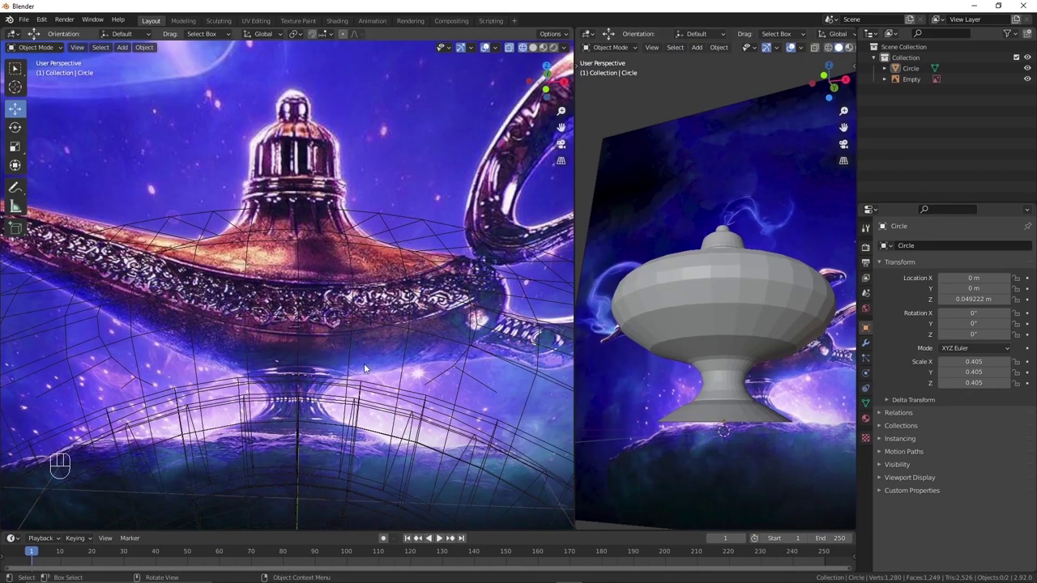
Add edge loops around the lamp neck with Ctrl+R and scale them to shape it.
left_click(283, 334)
key("Tab")
key("ctrl+r")
key("ctrl+r")
key("ctrl+r")
key("ctrl+r")
key("s")
key("Tab")
left_click_drag(408, 351, 403, 306)
Add two more edge loops on the neck and scale them to refine the profile.
key("Tab")
key("ctrl+r")
key("ctrl+r")
key("s")
key("Tab")
key("Tab")
key("Tab")
Check the lamp body from side and front views and switch to Top view at the rim.
left_click(395, 350)
left_click(353, 302)
key("z")
left_click_drag(430, 286, 352, 258)
key("KP_3")
key("KP_1")
left_click_drag(392, 234, 360, 241)
key("KP_7")
right_click(431, 289)
Add a NURBS path curve beside the body and scale its points out from the rim.
key("shift+a")
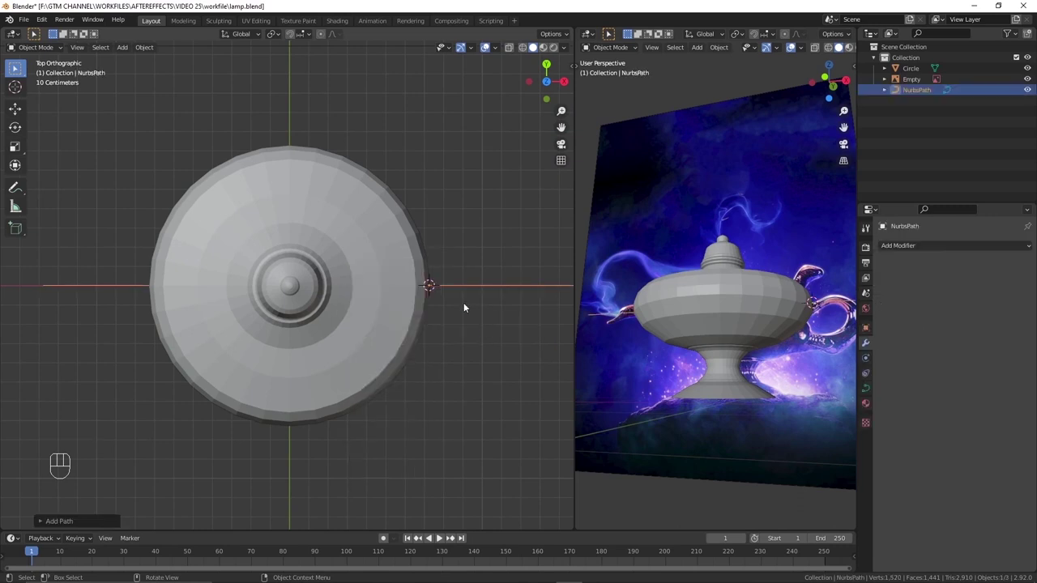
key("Tab")
key("Tab")
key("Tab")
key("a")
key("s")
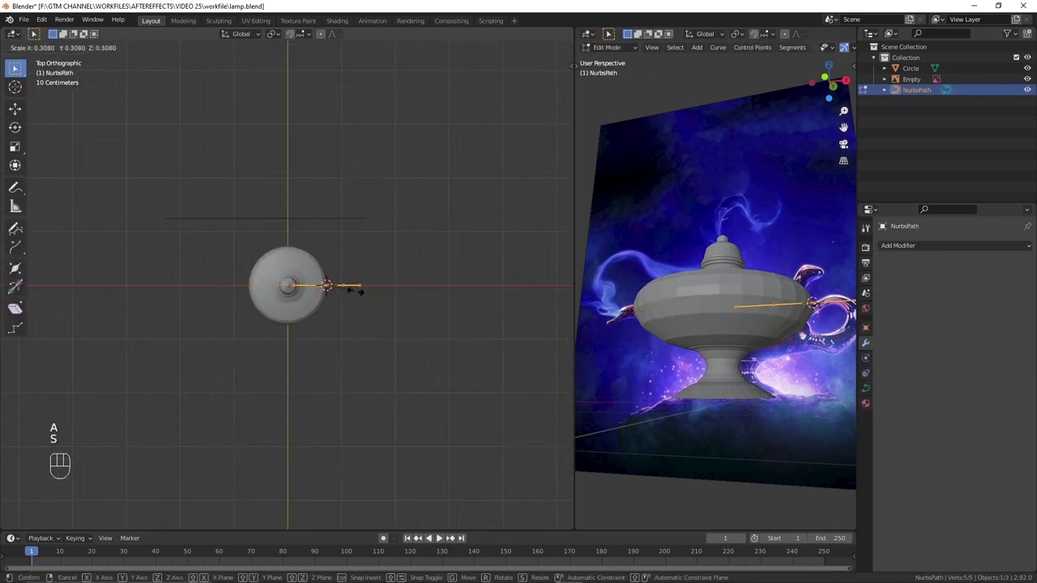
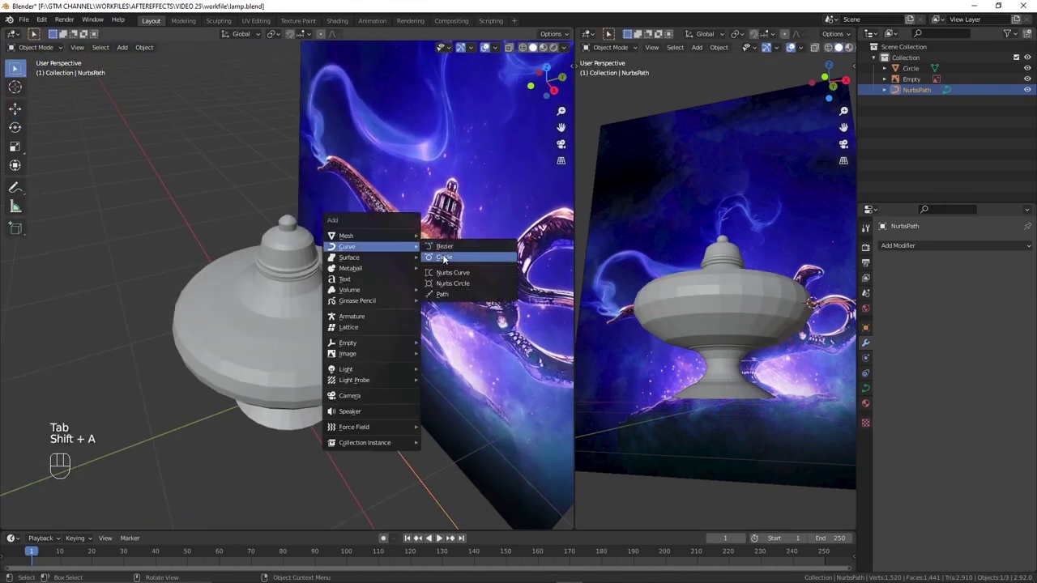
Add a Bezier circle and set it as the path's Bevel Object so the path becomes a tube.
key("s")
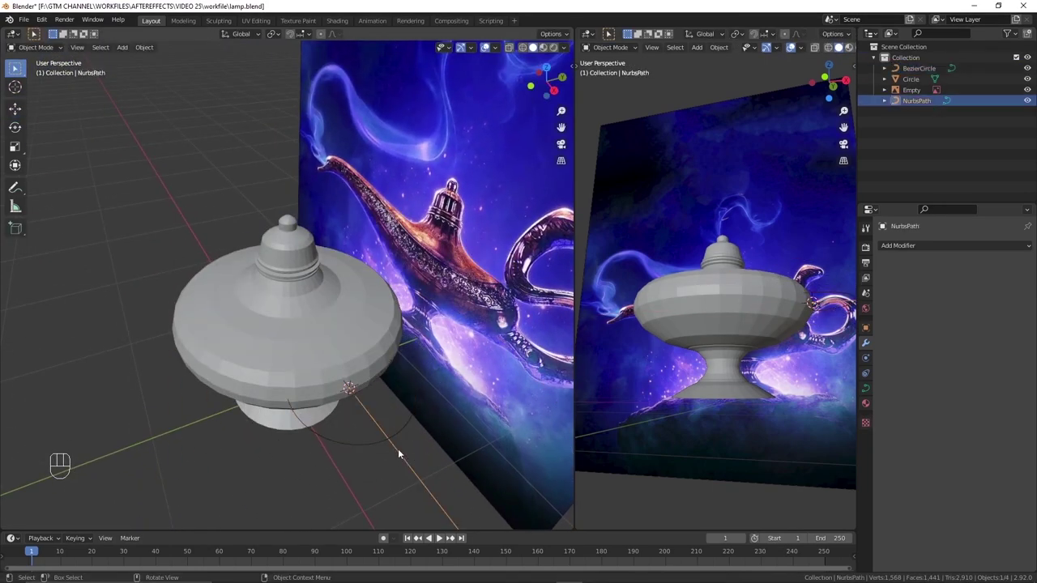
left_click_drag(872, 390, 1021, 487)
left_click_drag(397, 386, 365, 344)
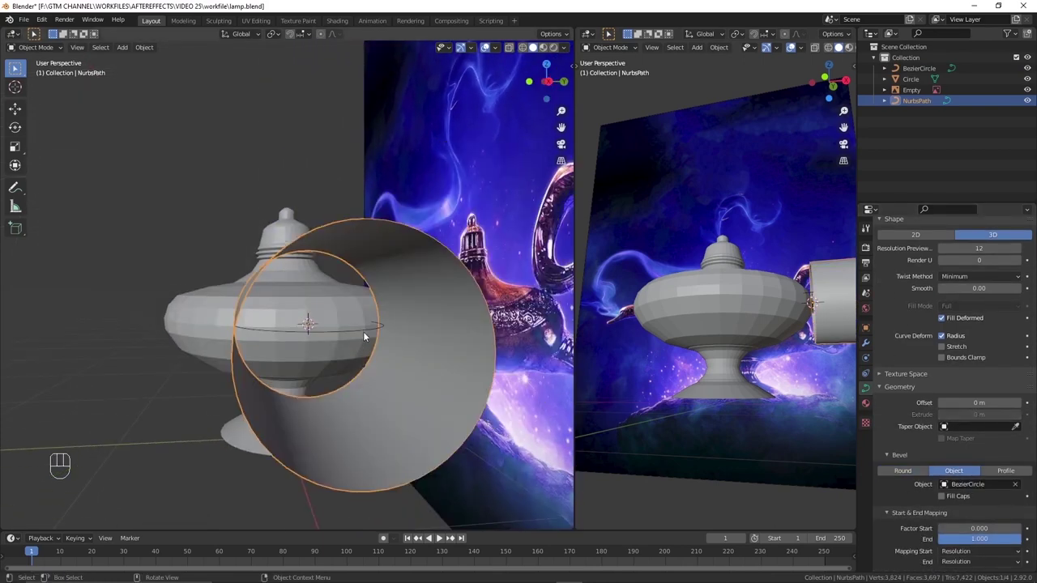
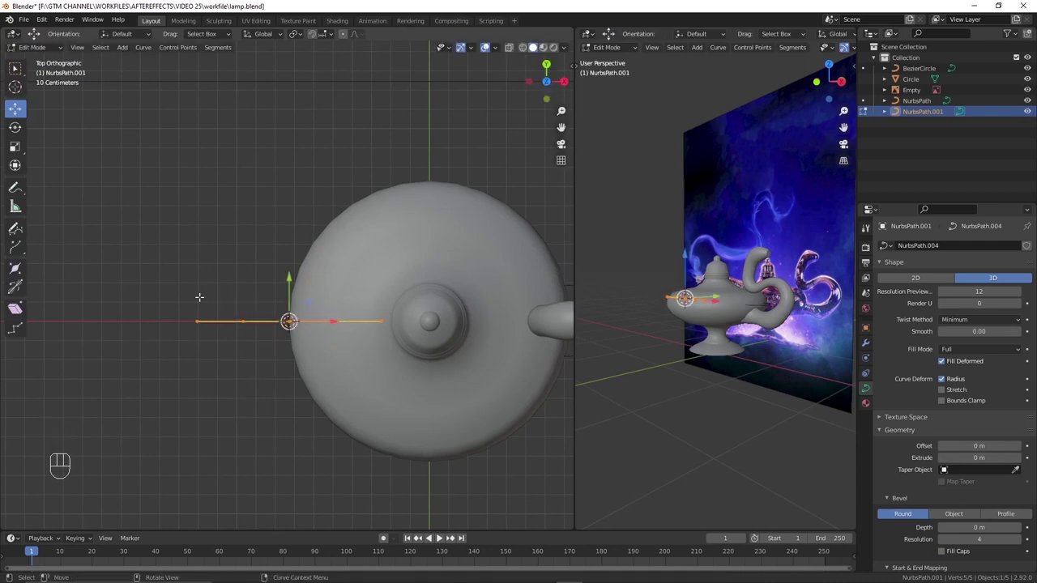
Add a second Bezier circle, scale it down and set it as Bevel Object of NurbsPath.001.
key("Tab")
key("Tab")
key("Tab")
key("shift+a")
key("s")
left_click(970, 519)
In Front view, move and scale the spout path's points so the thin tube follows the spout.
middle_click(289, 313)
key("KP_3")
key("KP_1")
middle_click(300, 299)
key("z")
key("Tab")
key("s")
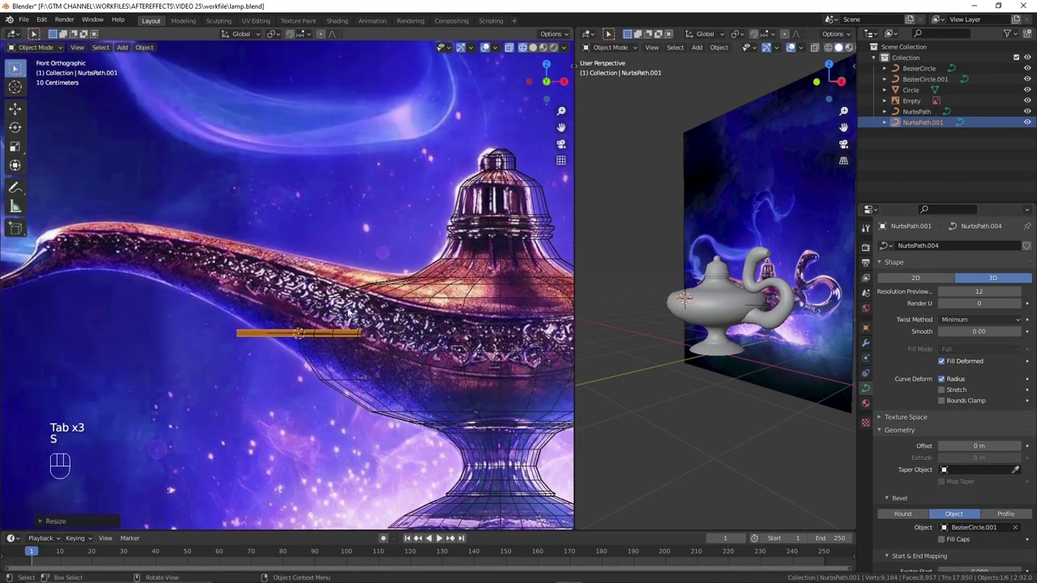